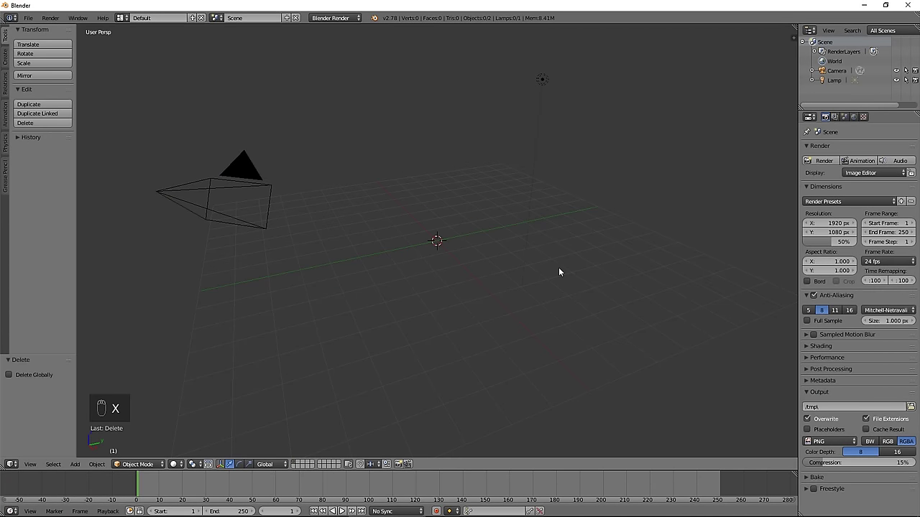
Switch to top view and enable the Add Mesh: Extra Objects add-on in the preferences.
key(KP_7)
key(KP_5)
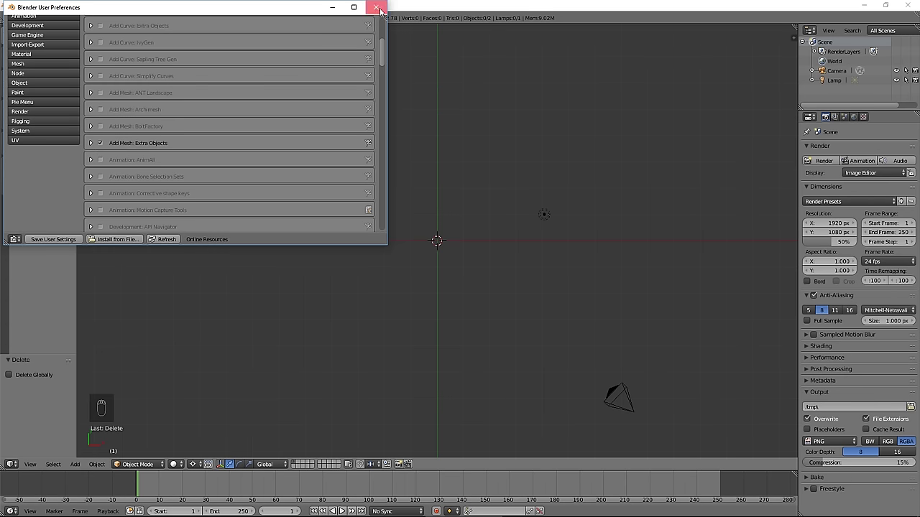
Add an XYZ Math Function surface with U wrap off and 1024 steps, forming a flower outline.
key(shift+a)
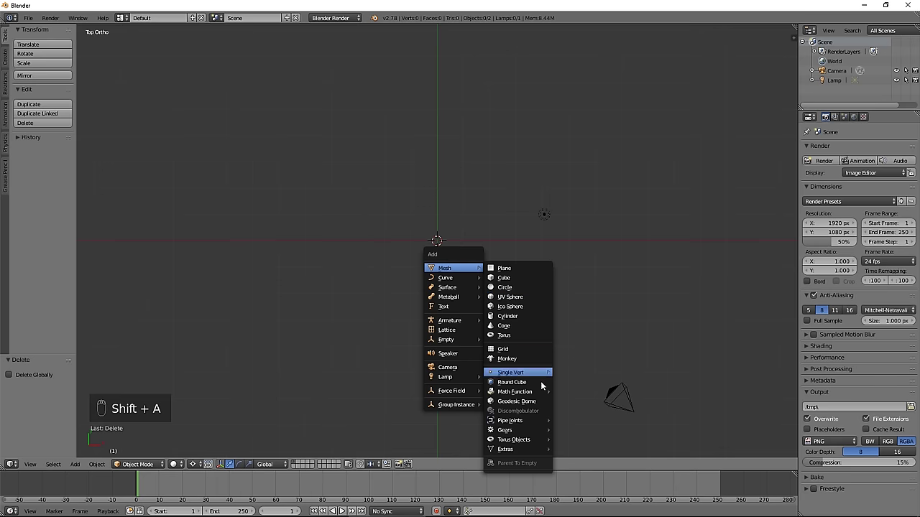
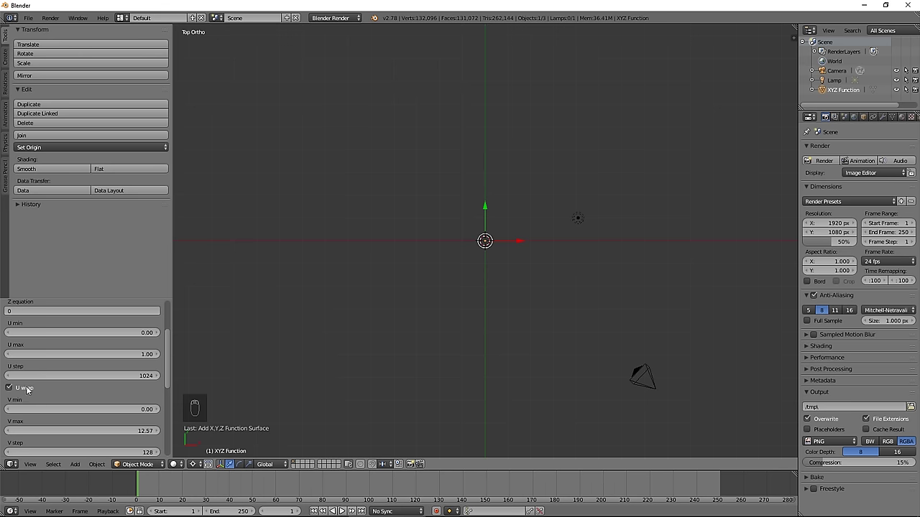
click(11, 387)
drag(170, 343, 147, 359)
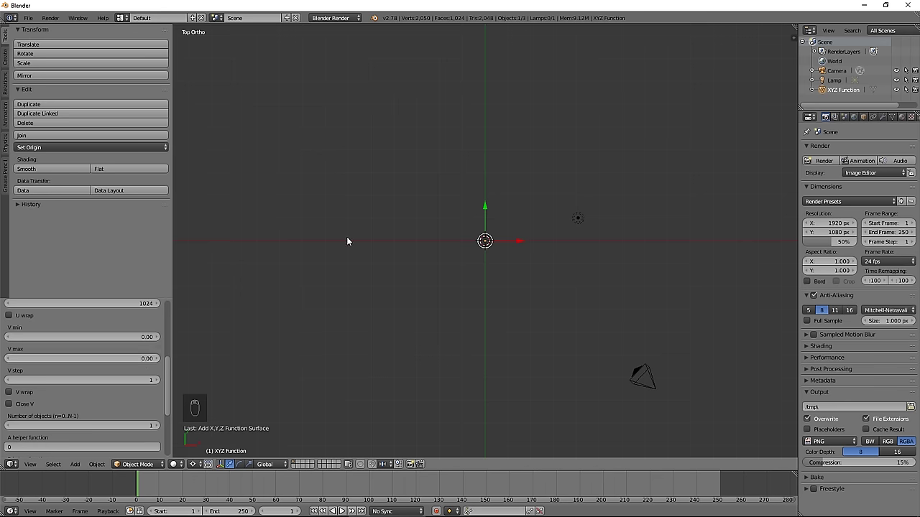
drag(365, 237, 364, 234)
Remove doubles, fill and extrude the outline outward, then delete the inner geometry leaving a 1024-vertex wavy loop.
key(Tab)
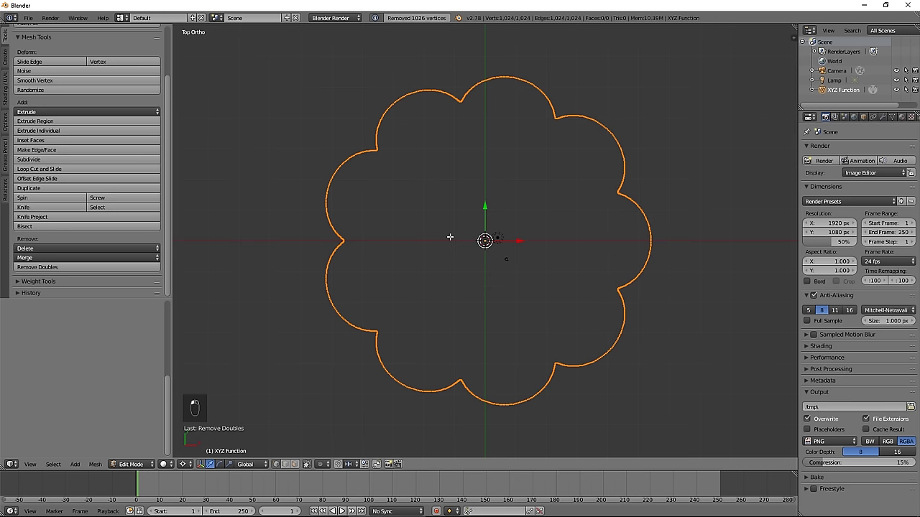
key(f)
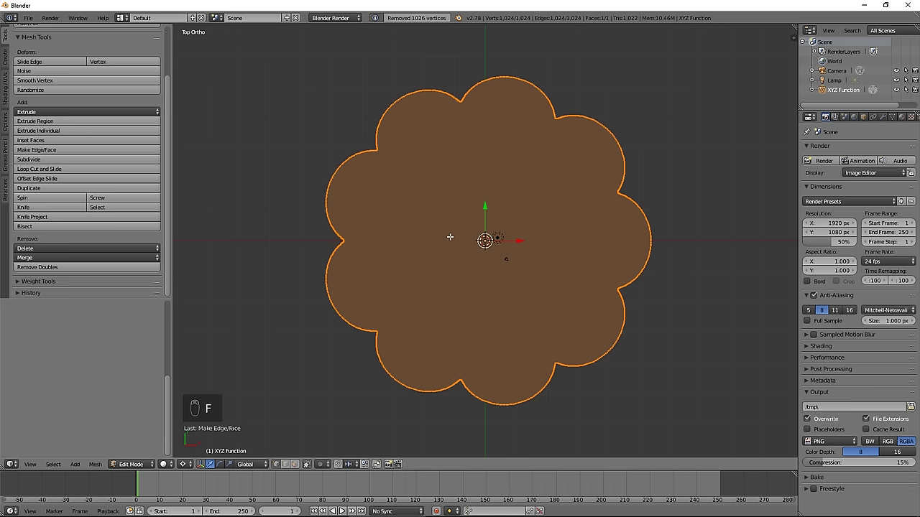
key(i)
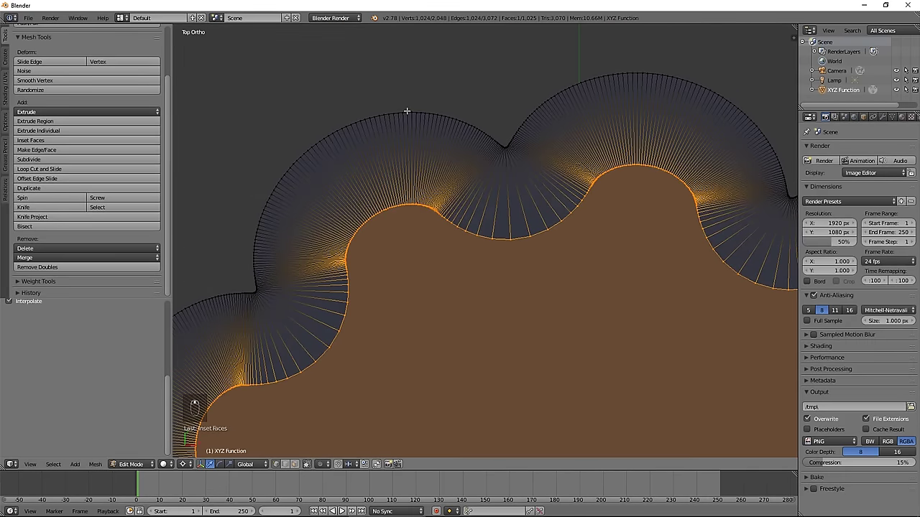
key(a)
key(x)
key(a)
key(x)
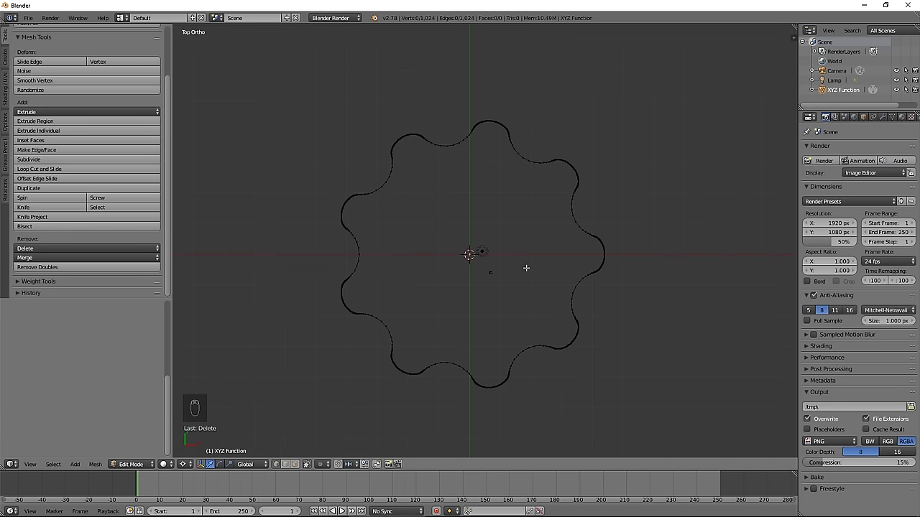
Add a circle mesh at the centre with 128 vertices.
key(Tab)
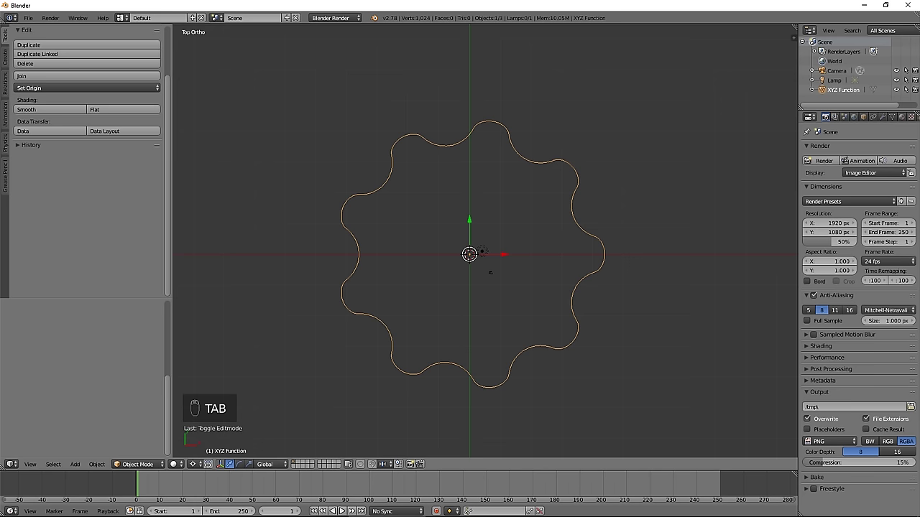
key(shift+a)
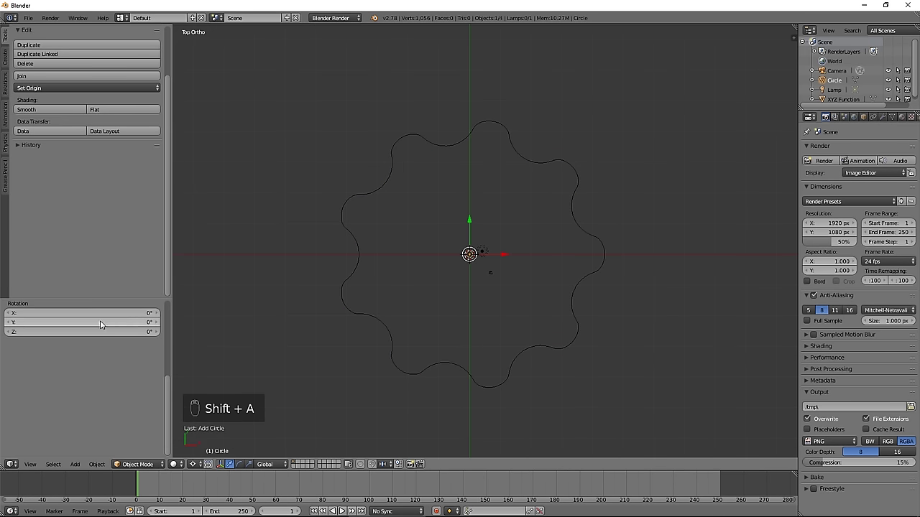
drag(125, 325, 125, 325)
click(125, 326)
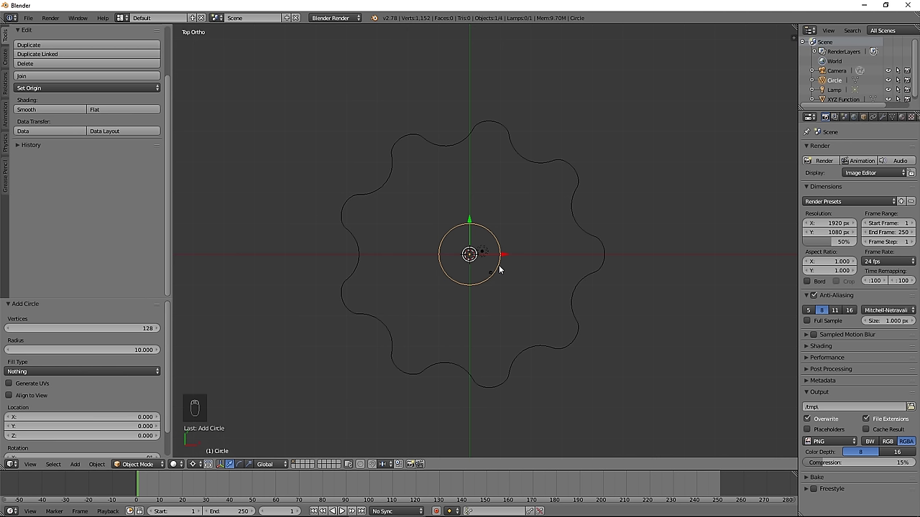
Move the circle along X to just touch the wavy outline's right edge.
key(g)
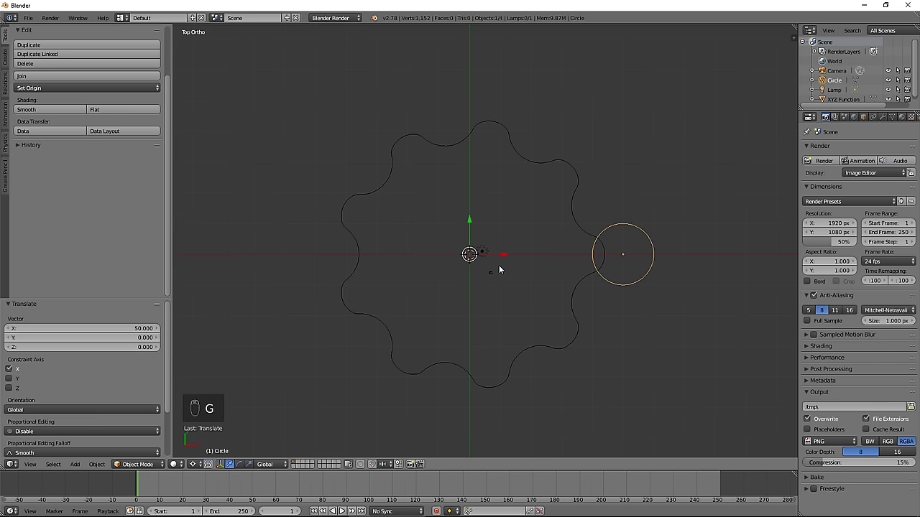
key(Tab)
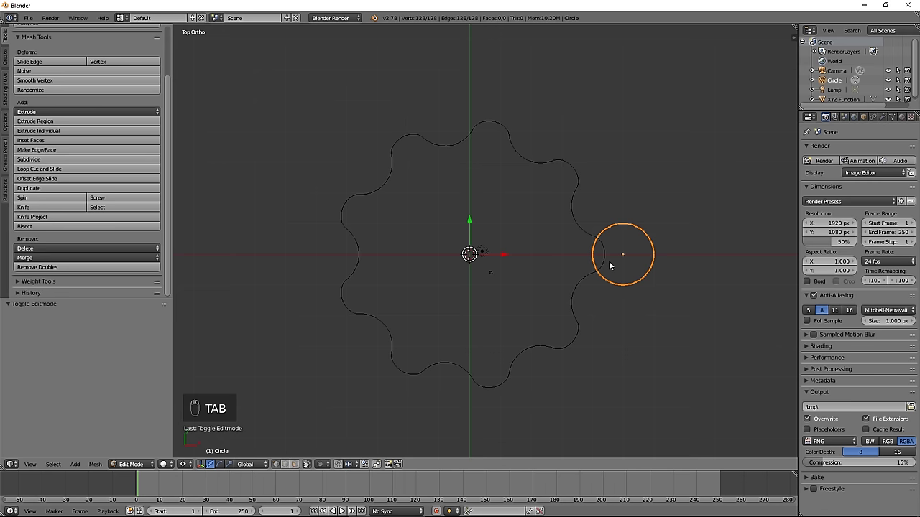
key(g)
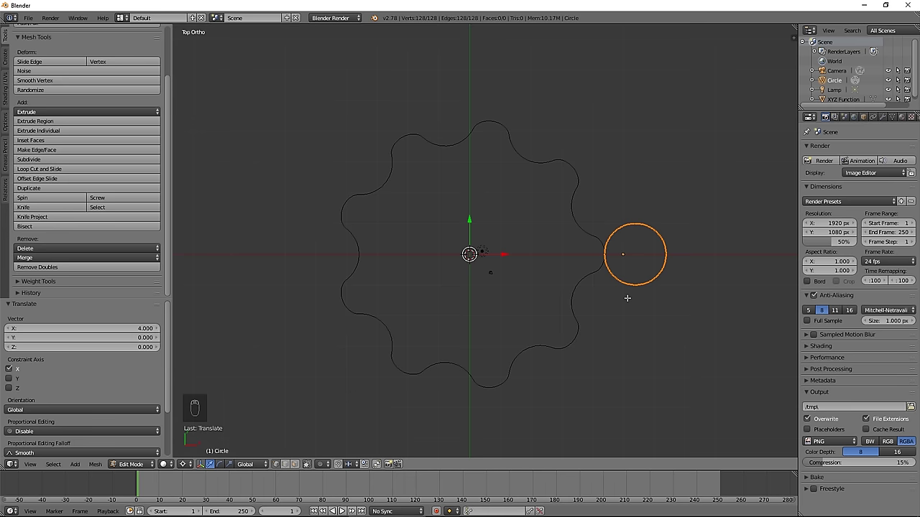
key(Tab)
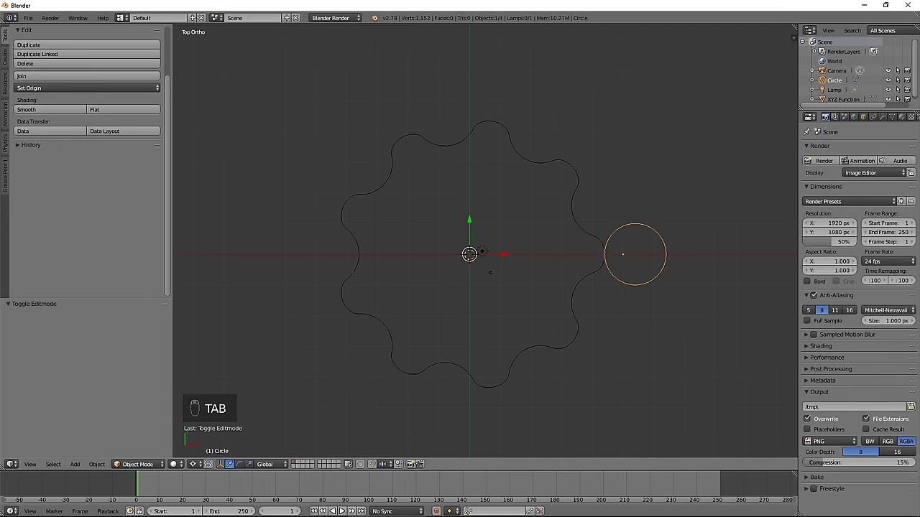
Extrude the circle into a twisting tube, recalculate its normals and snap the 3D cursor to its base.
drag(651, 309, 650, 266)
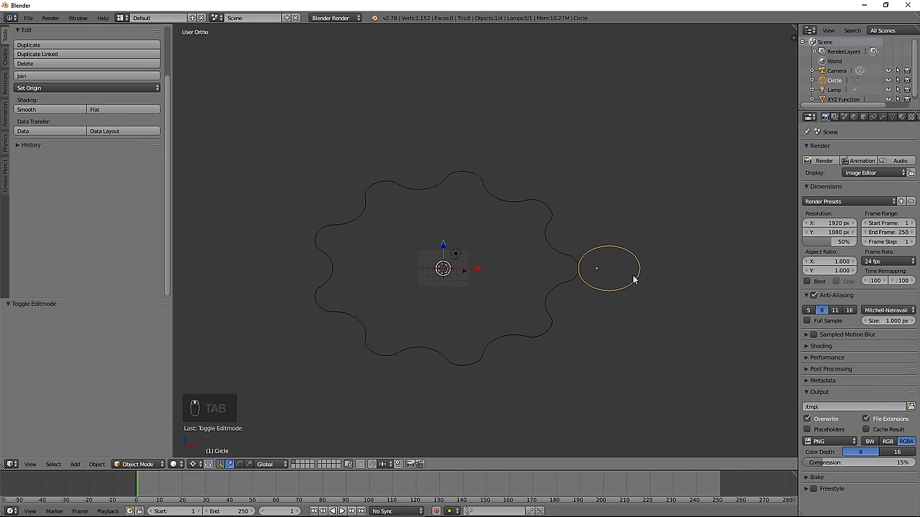
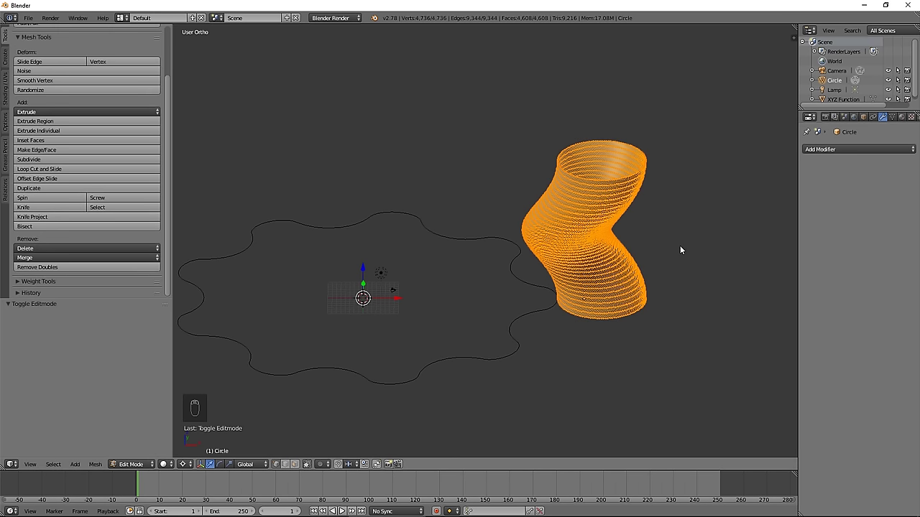
key(ctrl+n)
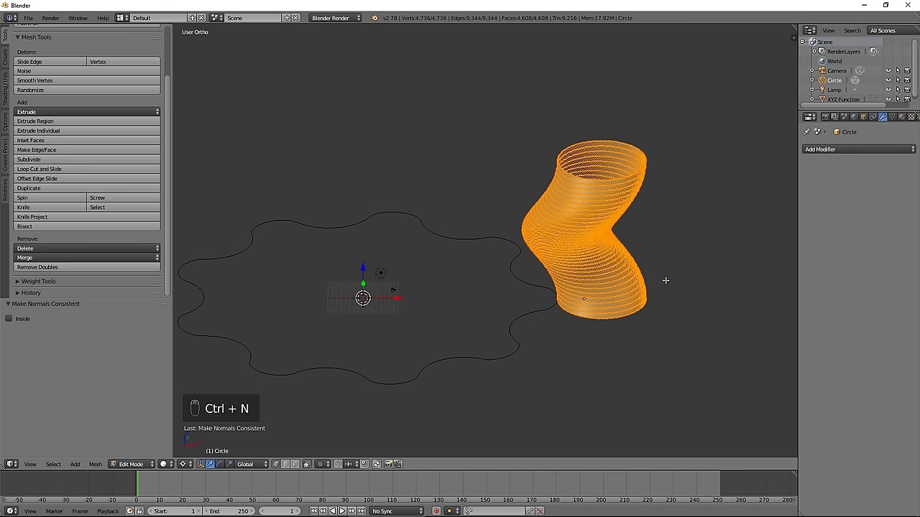
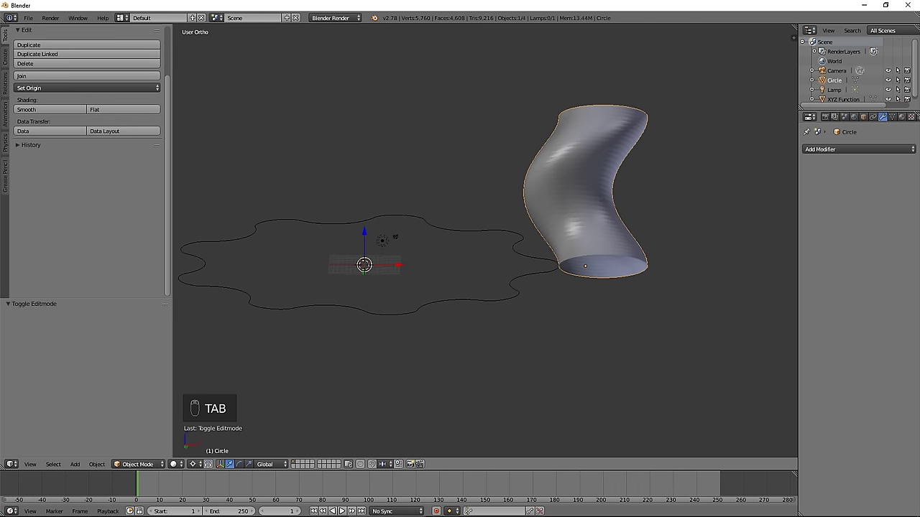
key(shift+s)
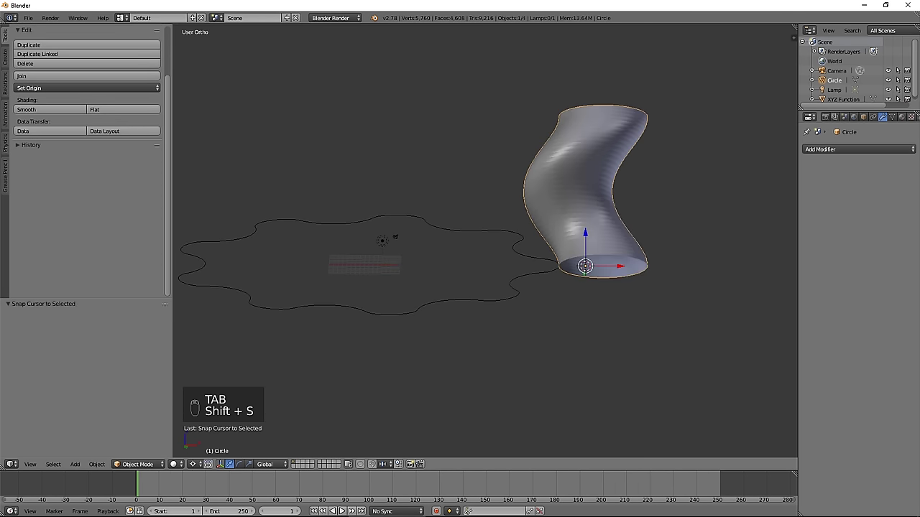
key(Tab)
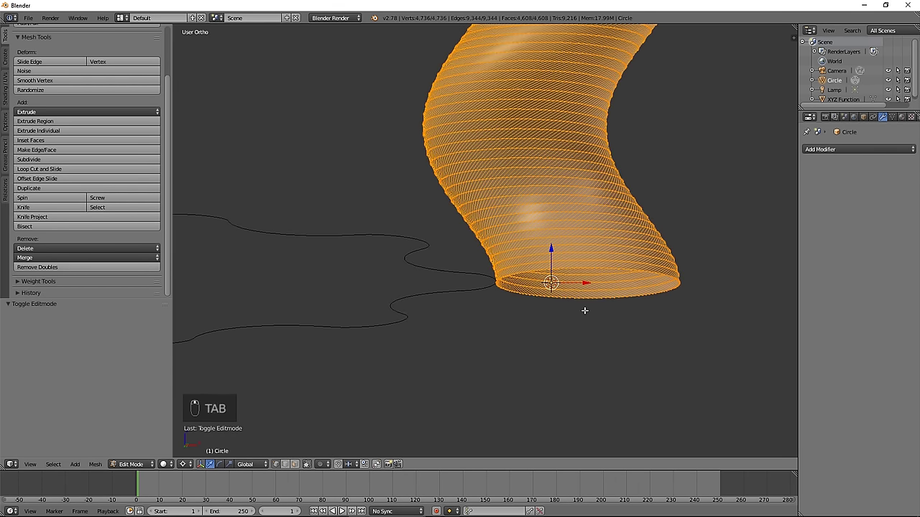
Bridge a new ring into the tube's rim for a thick wall, then set the cursor on the gear outline for a Screw modifier.
key(shift+a)
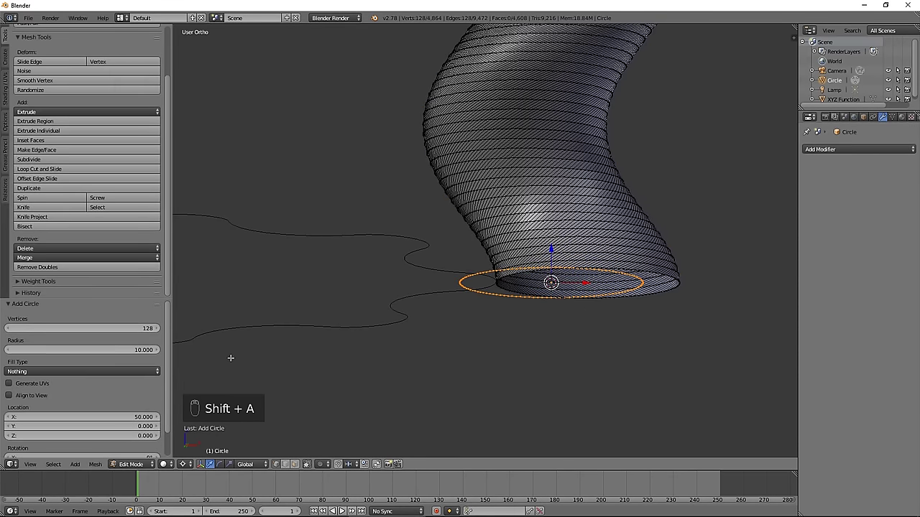
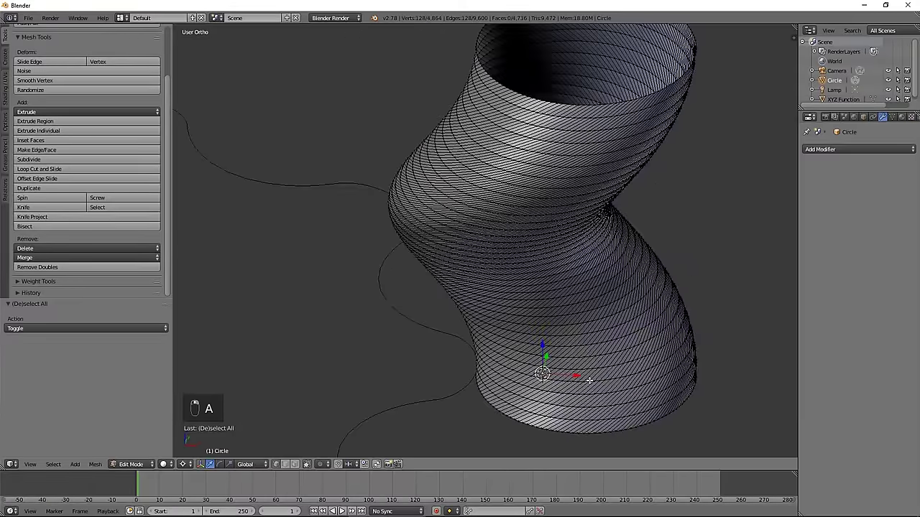
key(e)
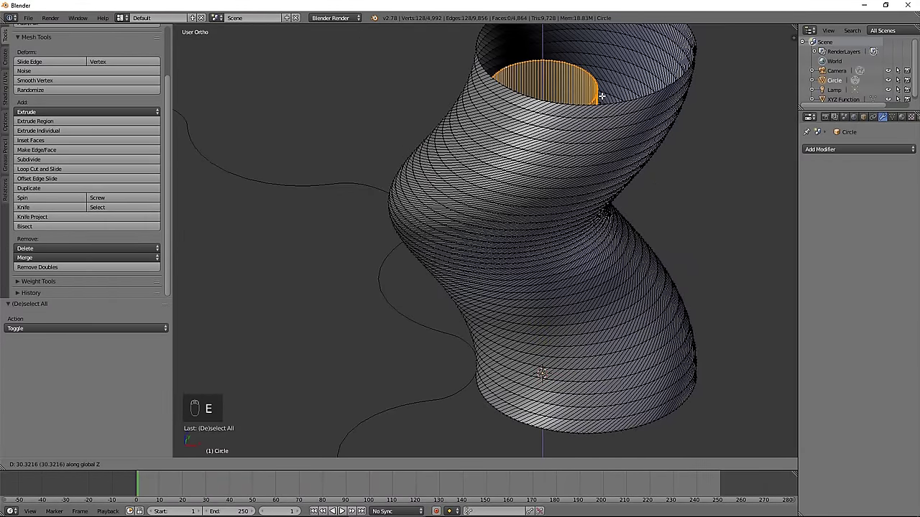
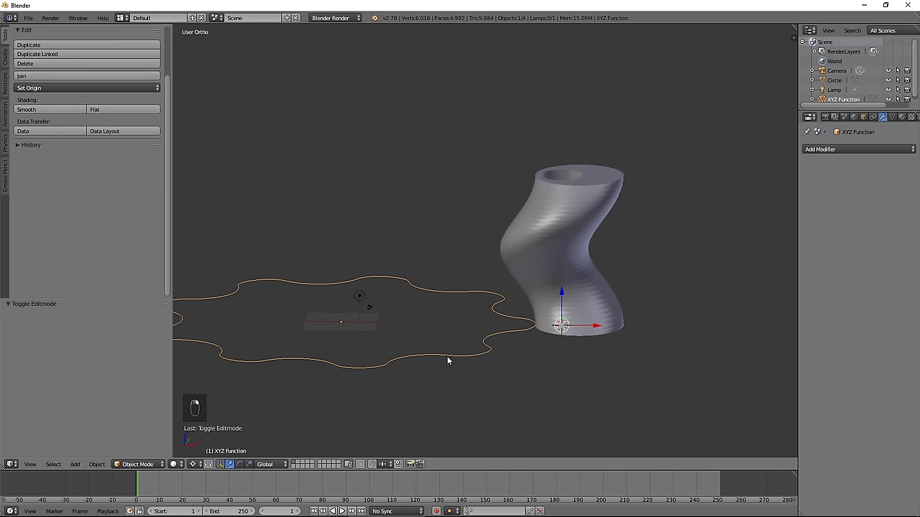
key(shift+s)
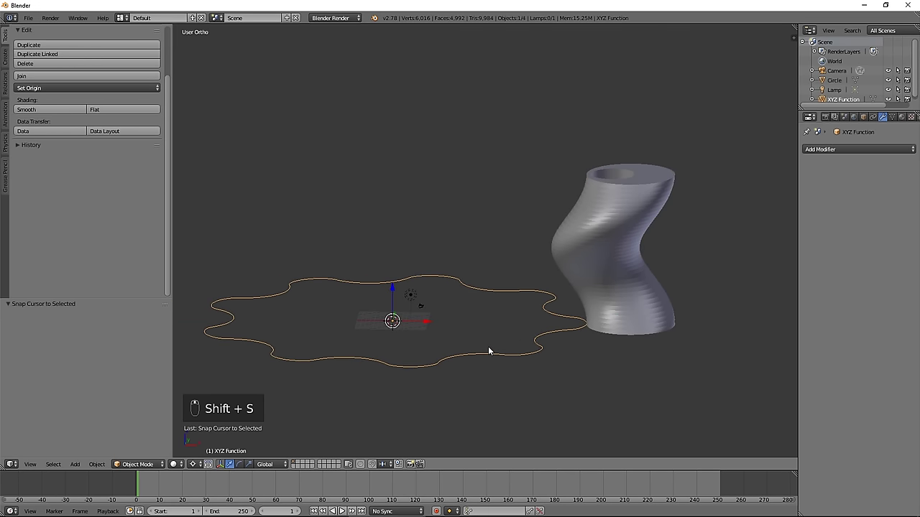
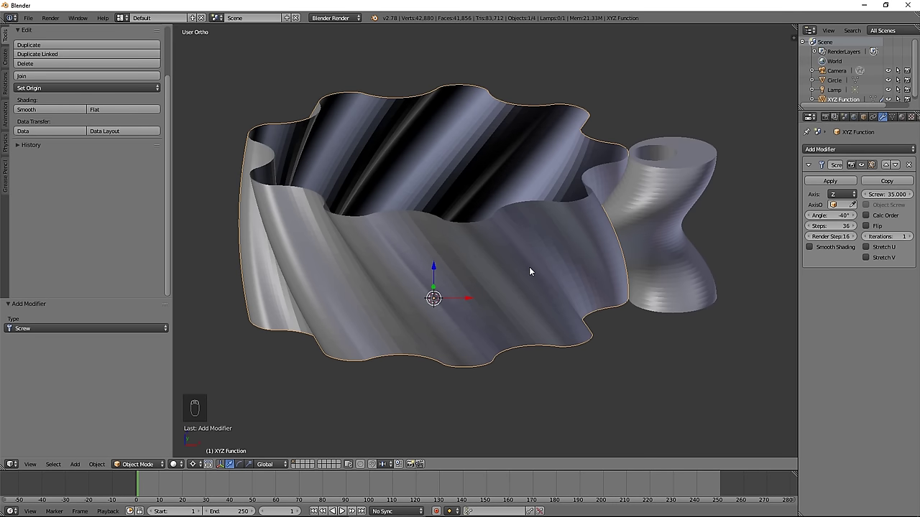
Apply the Screw modifier so the twisted fluted wall becomes real gear geometry.
key(Tab)
key(Tab)
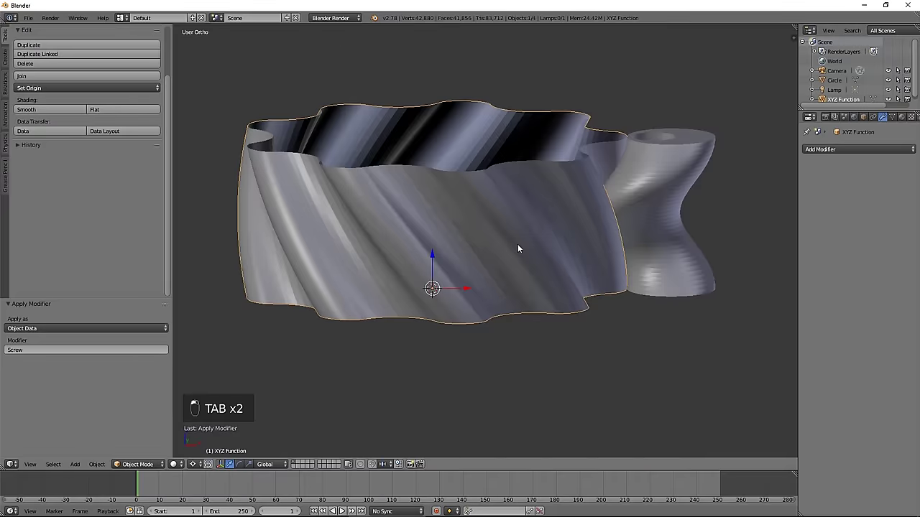
Extrude the gear's edge loop inward, round it with To Sphere and bridge it into a flat cap with a central hole.
key(Tab)
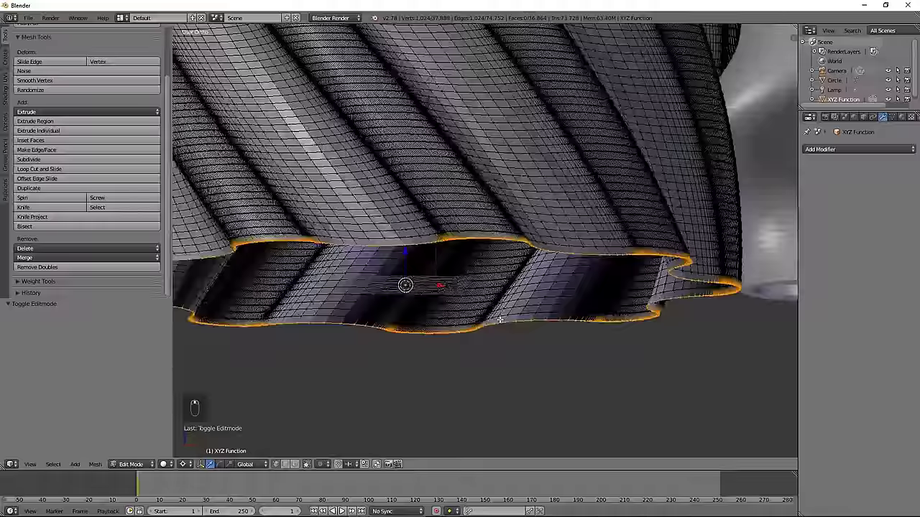
key(e)
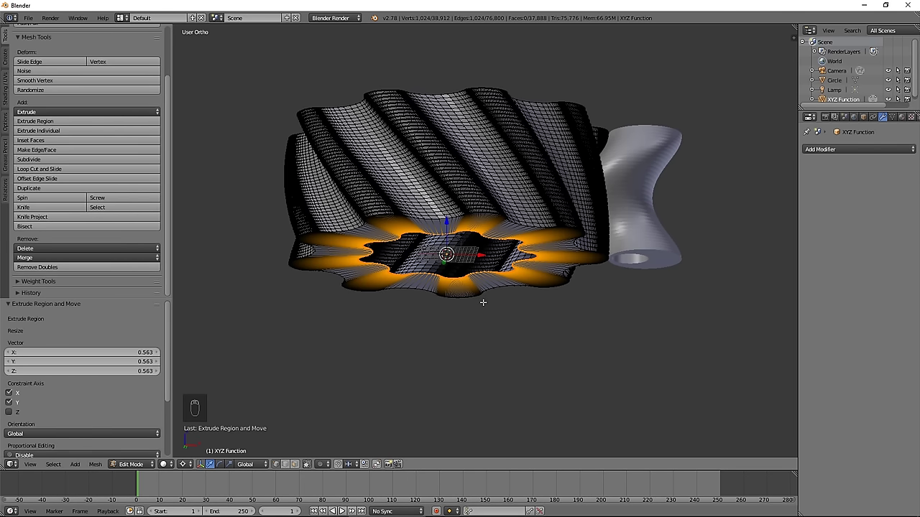
key(shift+alt+s)
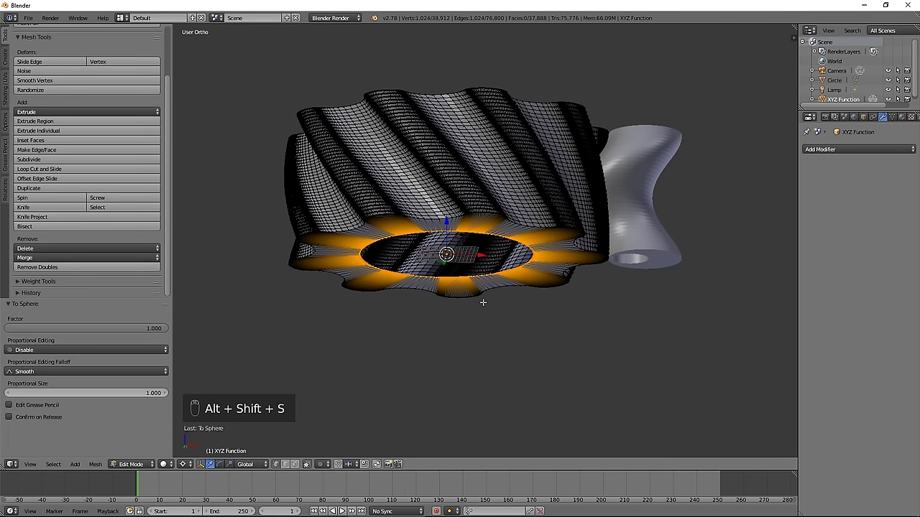
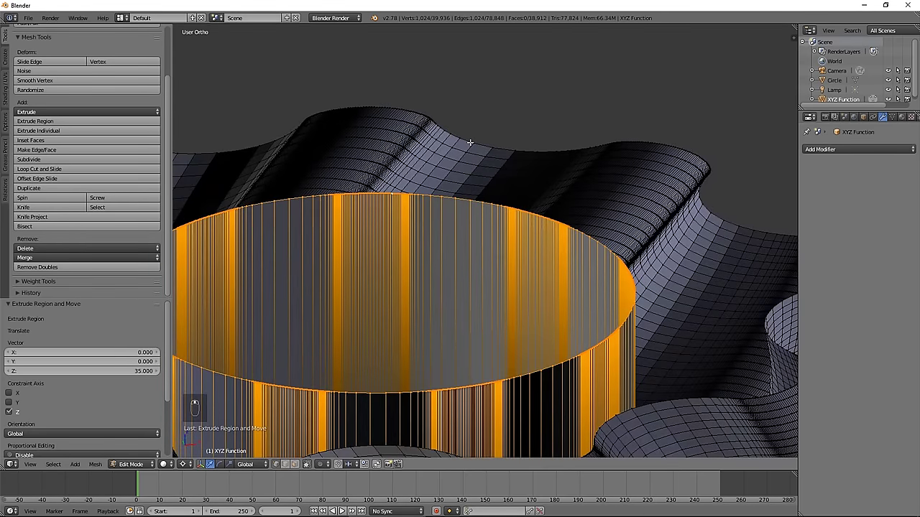
key(w)
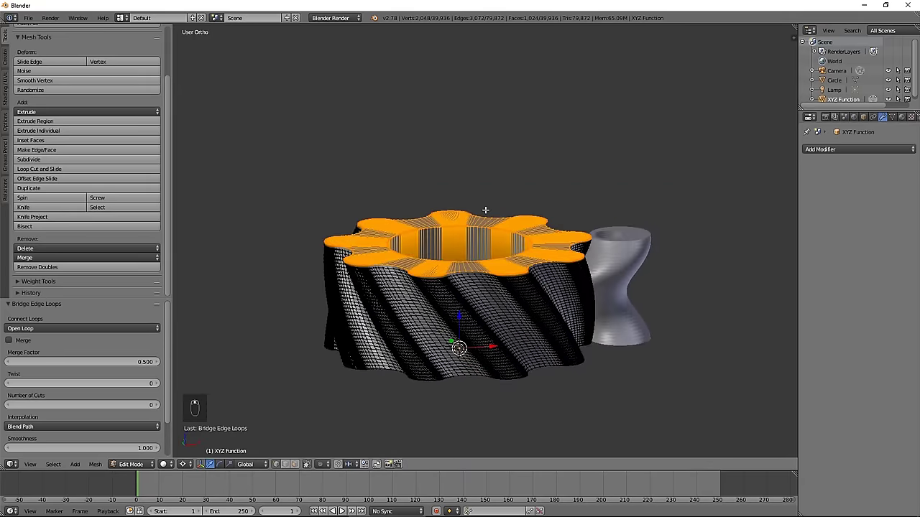
key(Tab)
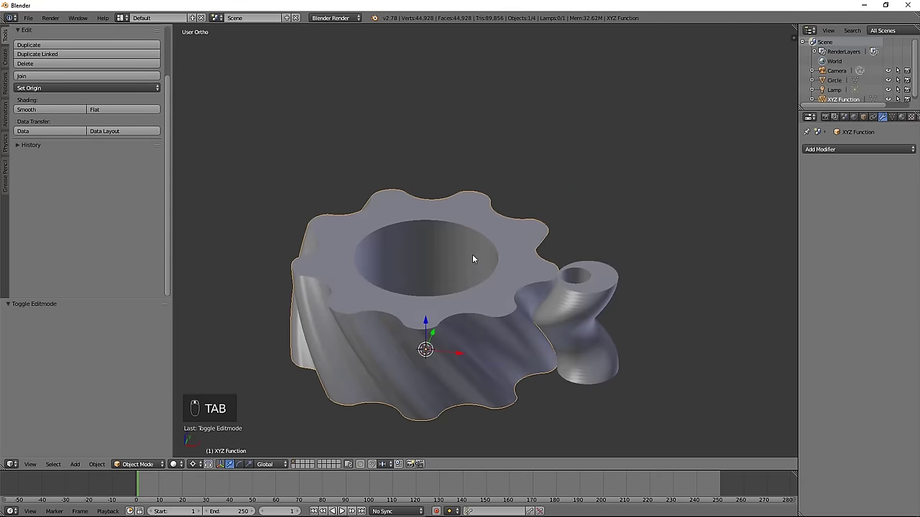
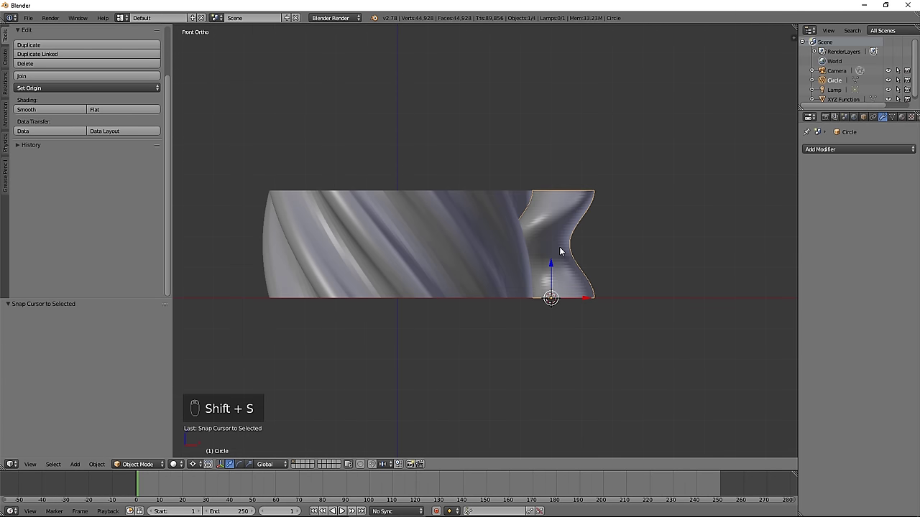
Scale the gear in its horizontal plane and snap the 3D cursor to its centre.
key(s)
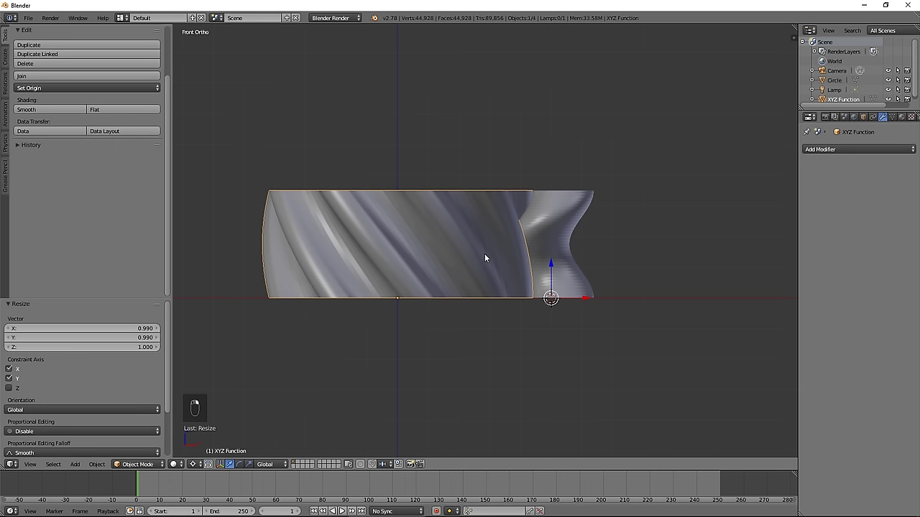
key(shift+s)
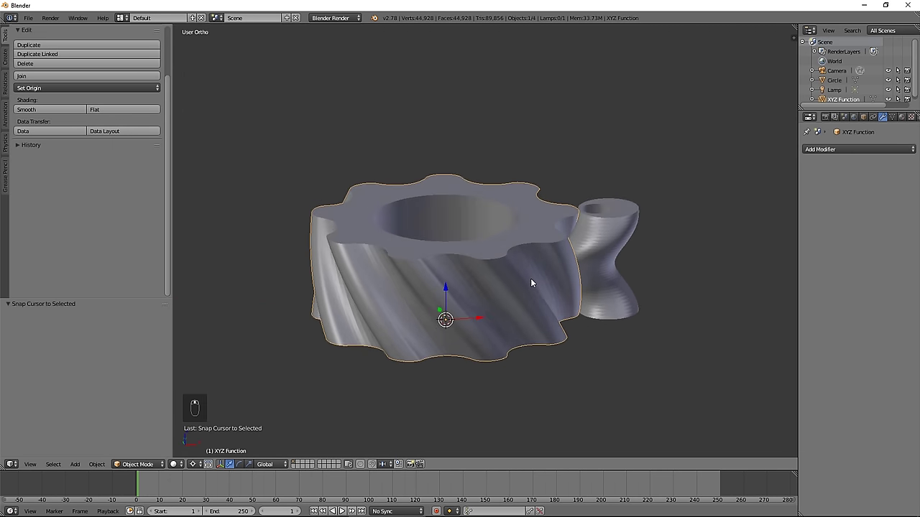
Add a cylinder at the gear's centre and shrink it into a thin axle named axis1.
key(shift+a)
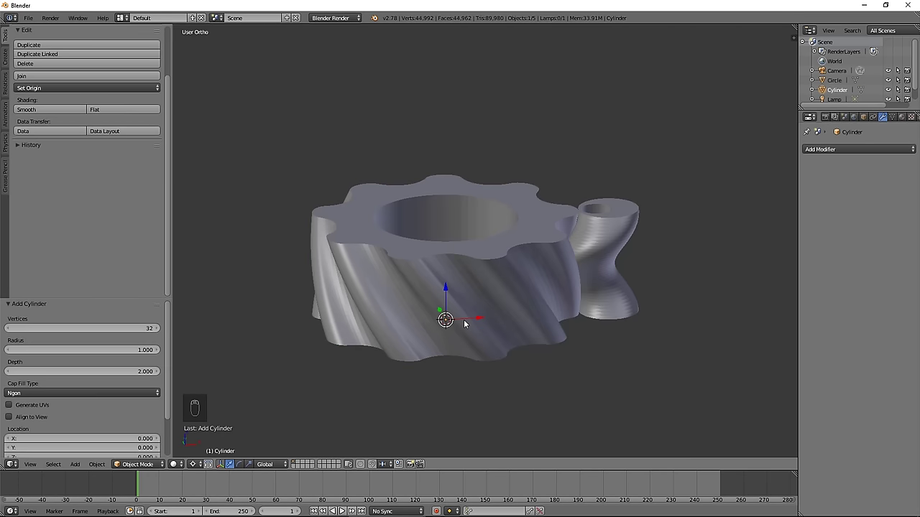
key(s)
key(g)
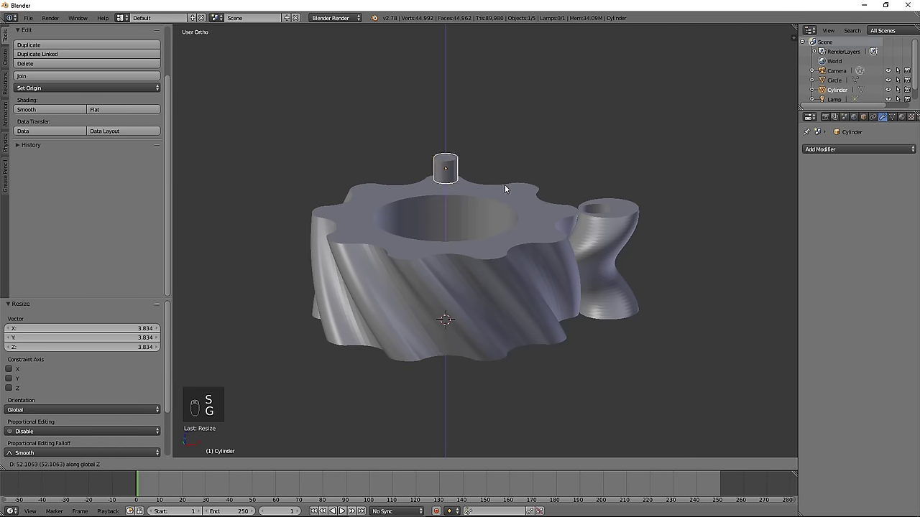
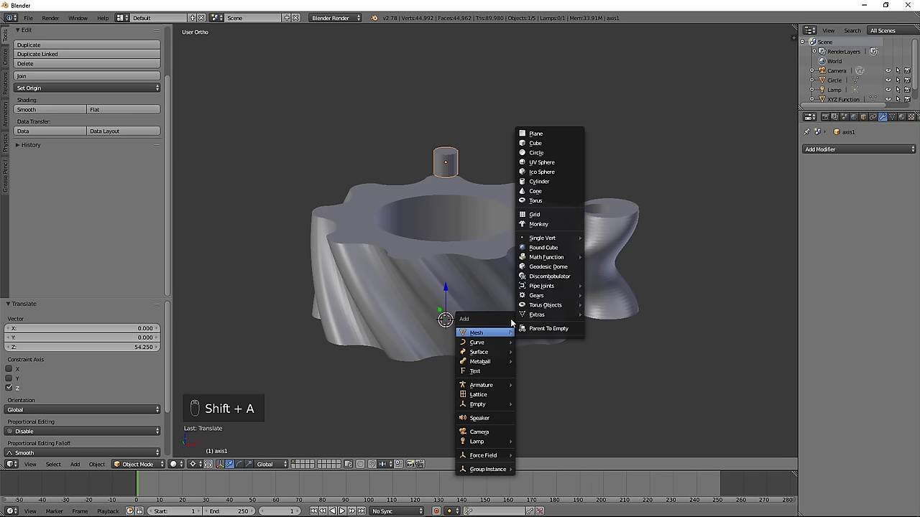
Add a Plain Axes empty named Hinge1, enlarge it and lift it above the gear.
key(s)
key(s)
key(g)
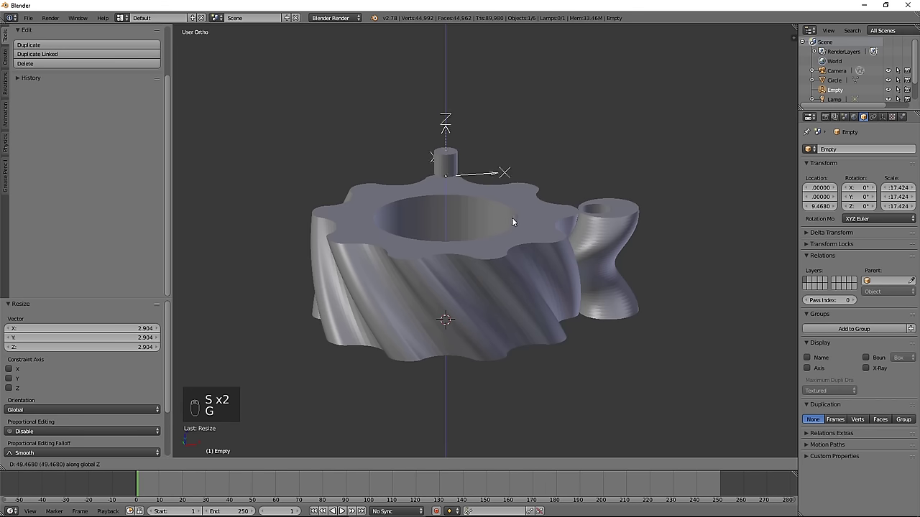
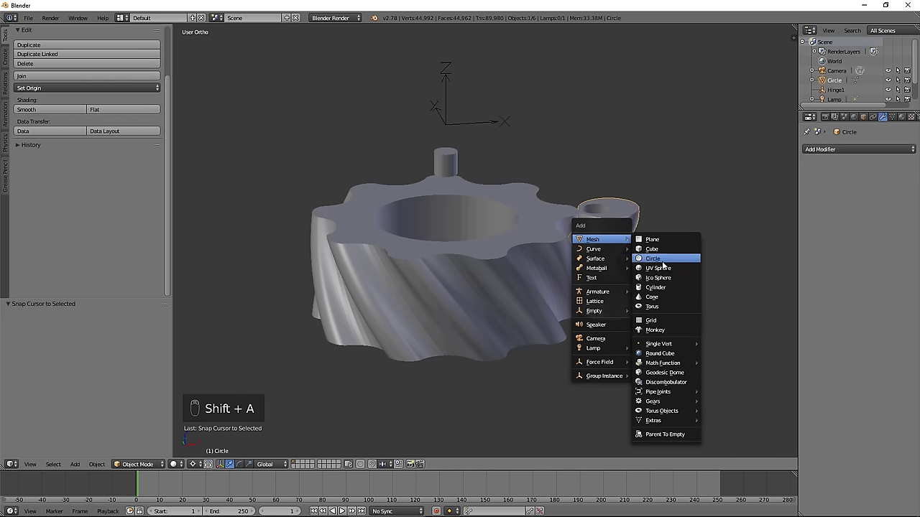
Add an axle cylinder named axis2 at the small gear's centre and raise it above the gear.
key(s)
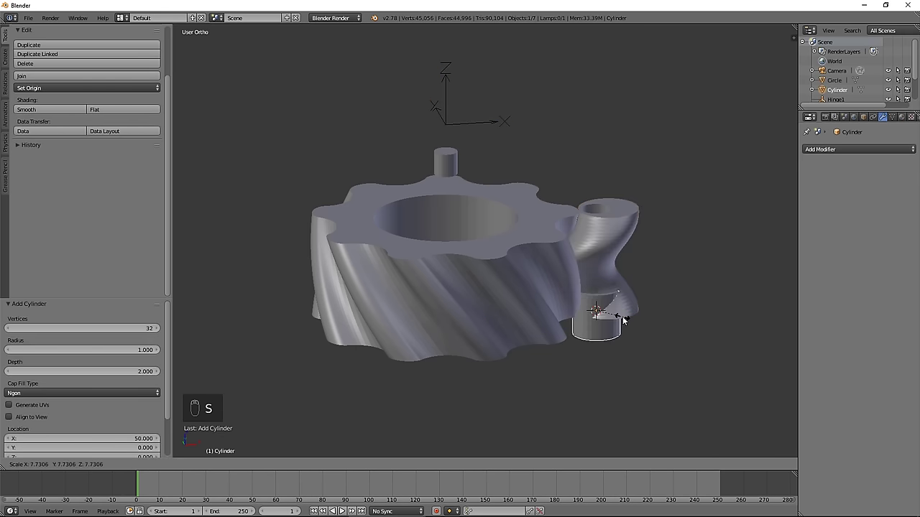
key(g)
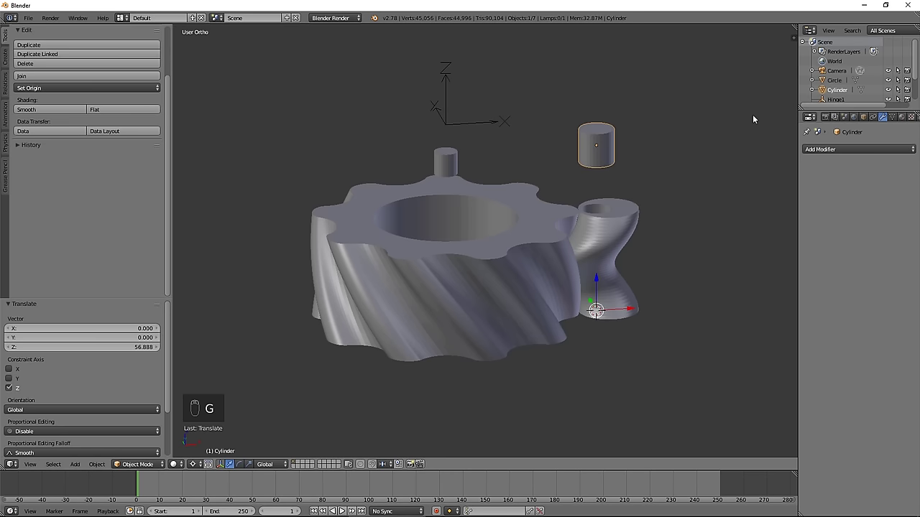
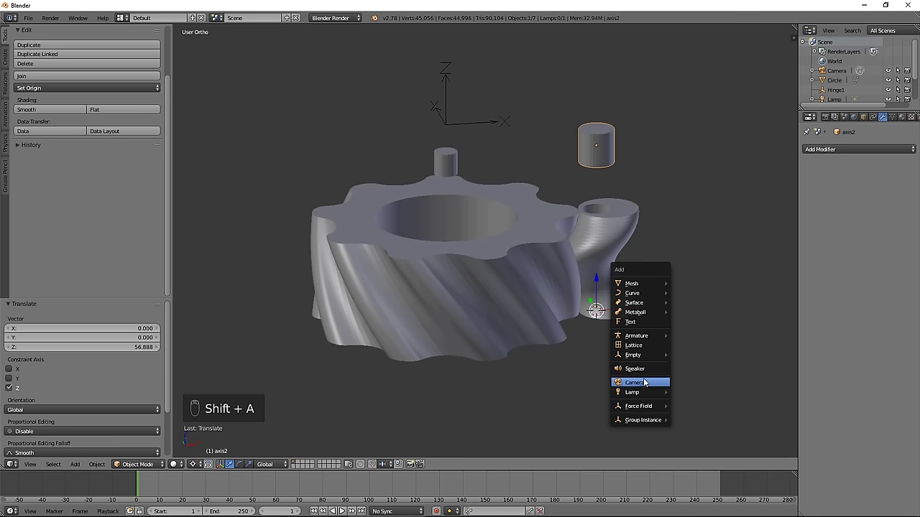
Add an empty above the small gear, scale it up and rename it Hinge2.
key(s)
key(s)
key(g)
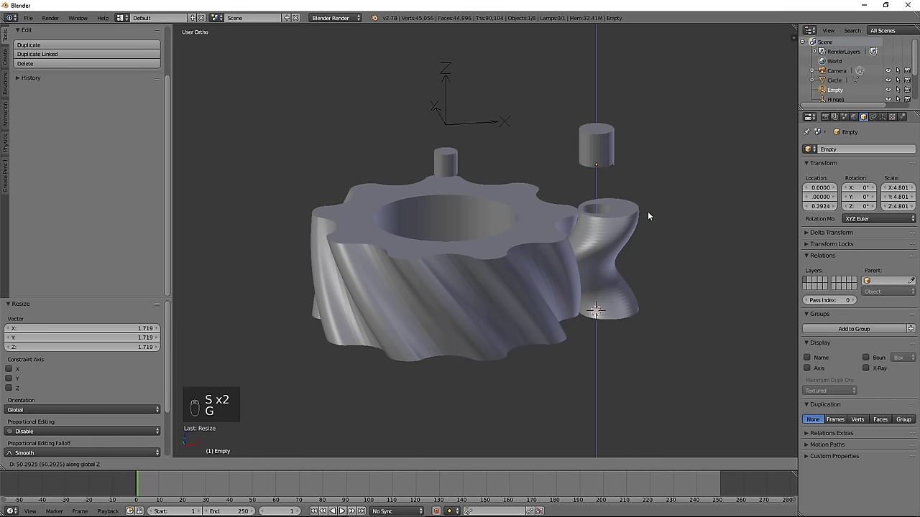
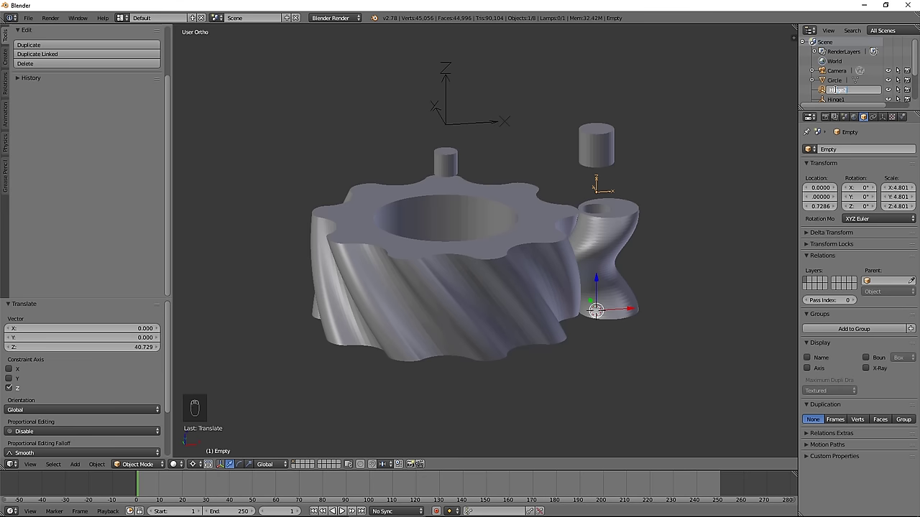
key(shift+a)
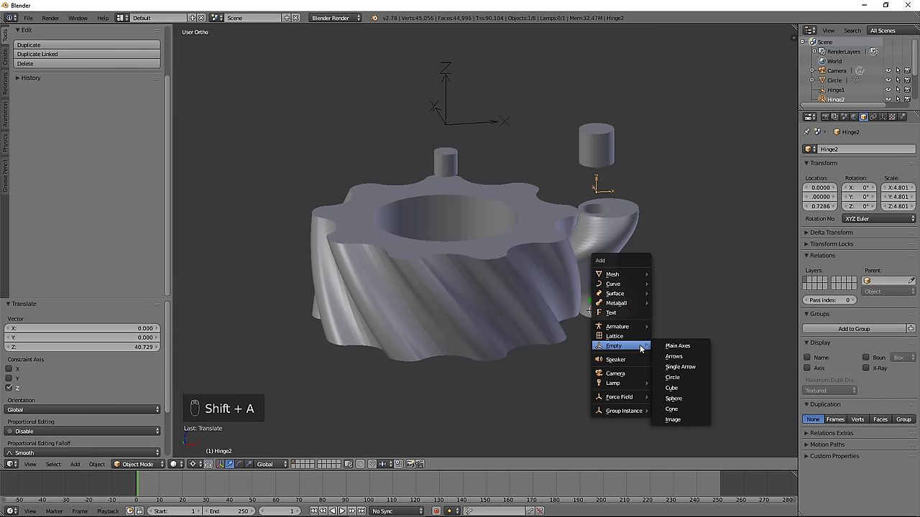
Add another empty at the small gear's base, enlarge it and rotate it 90° on Y.
key(s)
key(s)
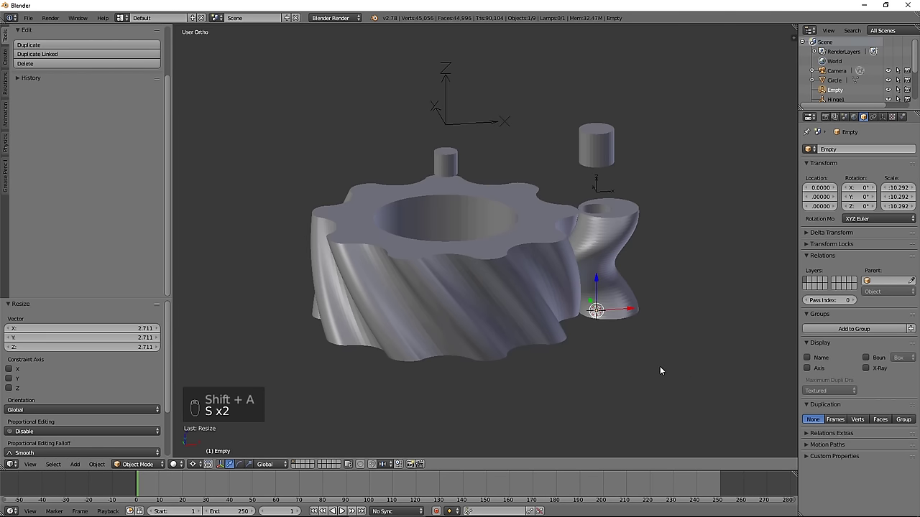
key(s)
key(r)
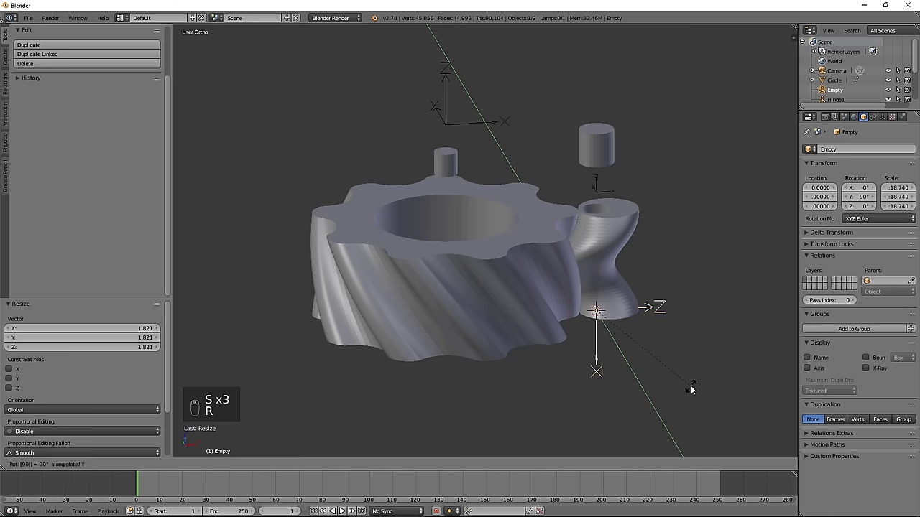
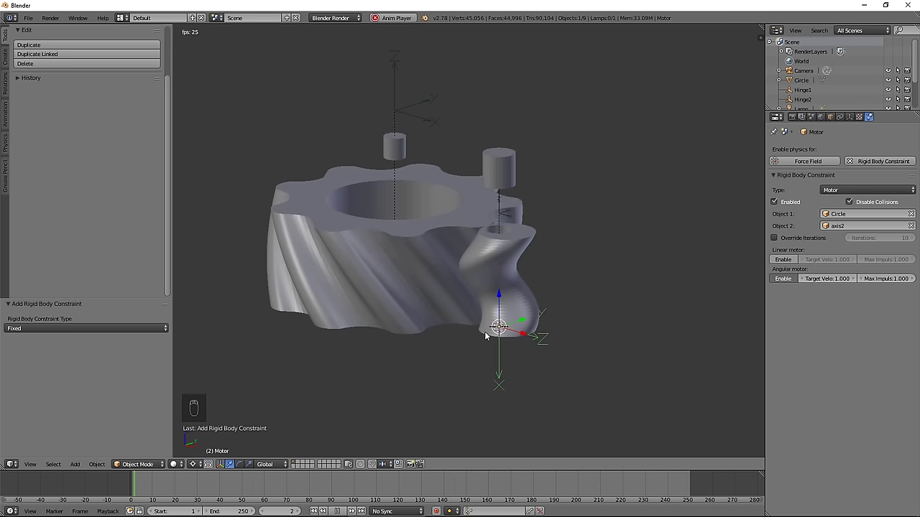
click(556, 287)
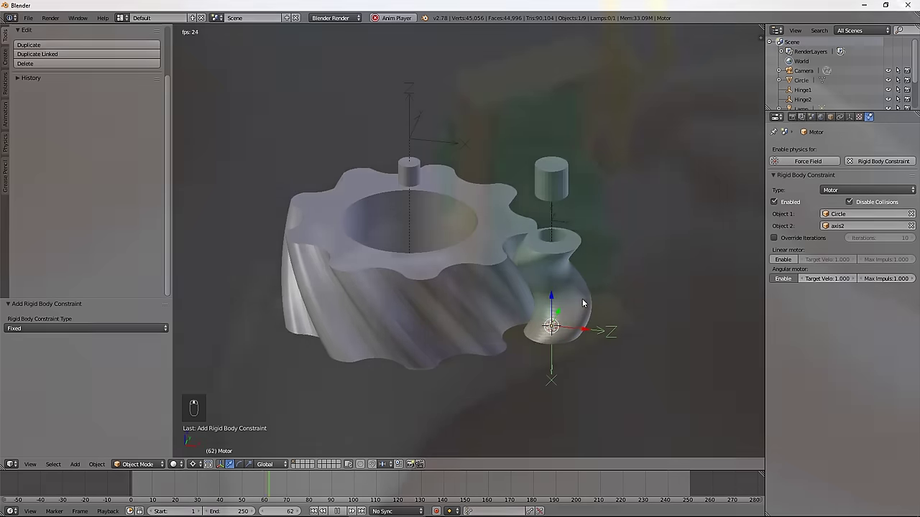